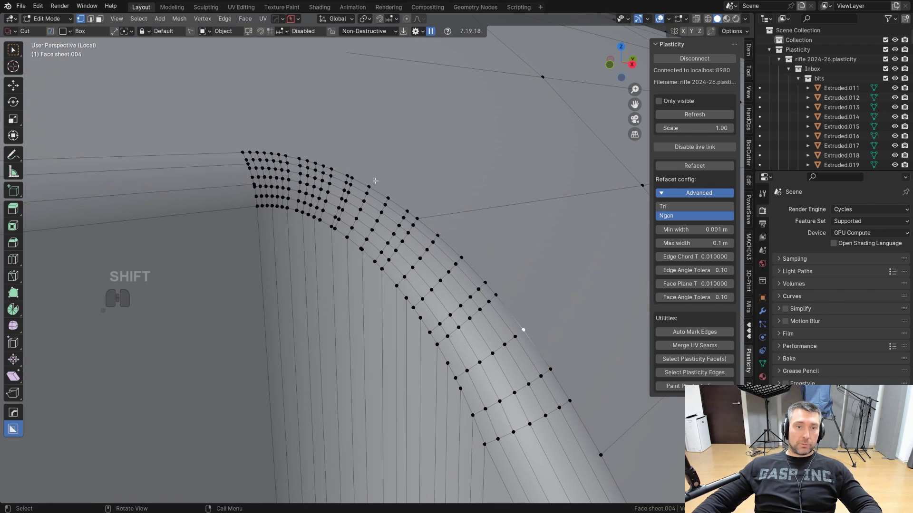
Merge the clustered vertices at the bevel's end into their centre with Smart Vert
{"action": "middle_click", "coordinate": [779, 436]}
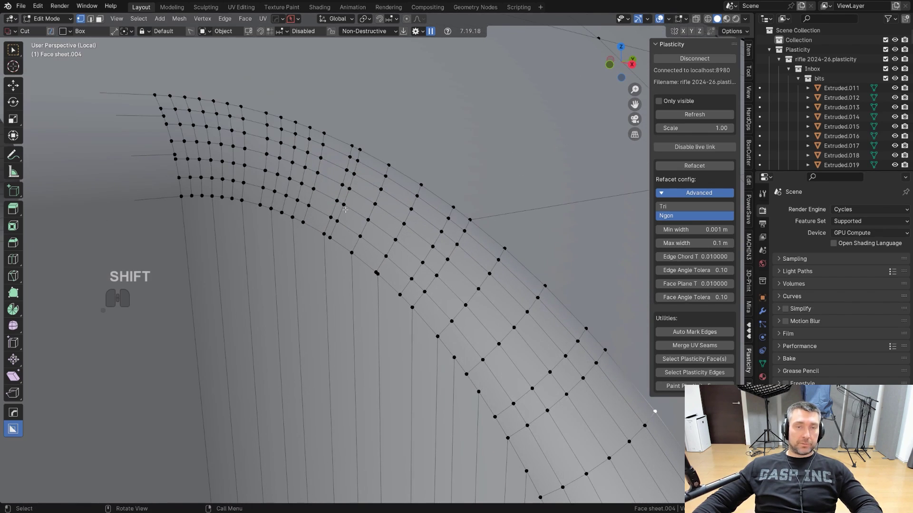
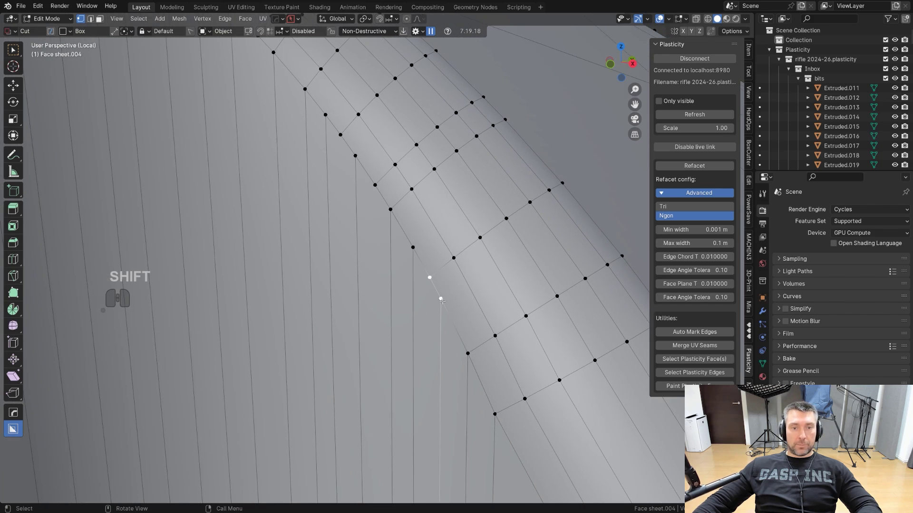
{"action": "key", "text": "shift+1"}
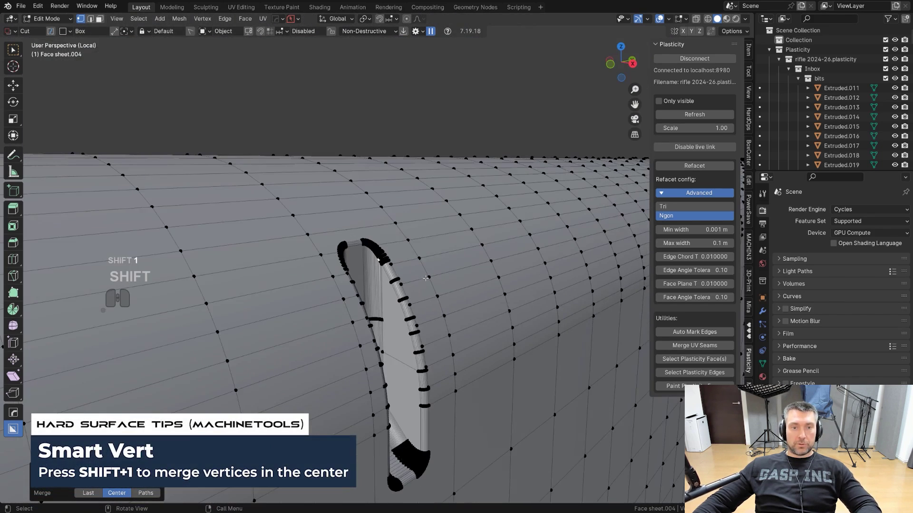
{"action": "middle_click", "coordinate": [423, 276]}
{"action": "left_click_drag", "start_coordinate": [423, 284], "coordinate": [423, 249]}
{"action": "key", "text": "Tab"}
Dissolve the leftover extra vertices on the curved bevel's end
{"action": "left_click", "coordinate": [412, 297]}
{"action": "key", "text": "x"}
{"action": "left_click", "coordinate": [422, 349]}
{"action": "middle_click", "coordinate": [391, 233]}
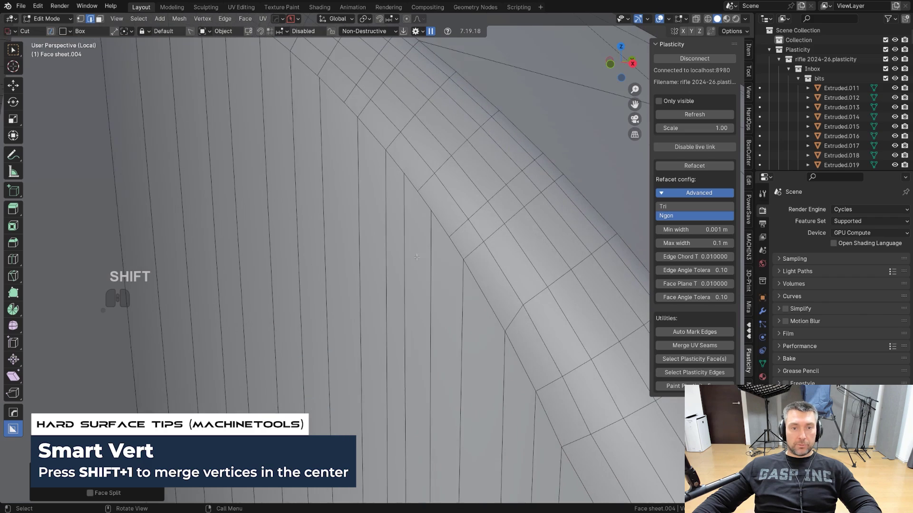
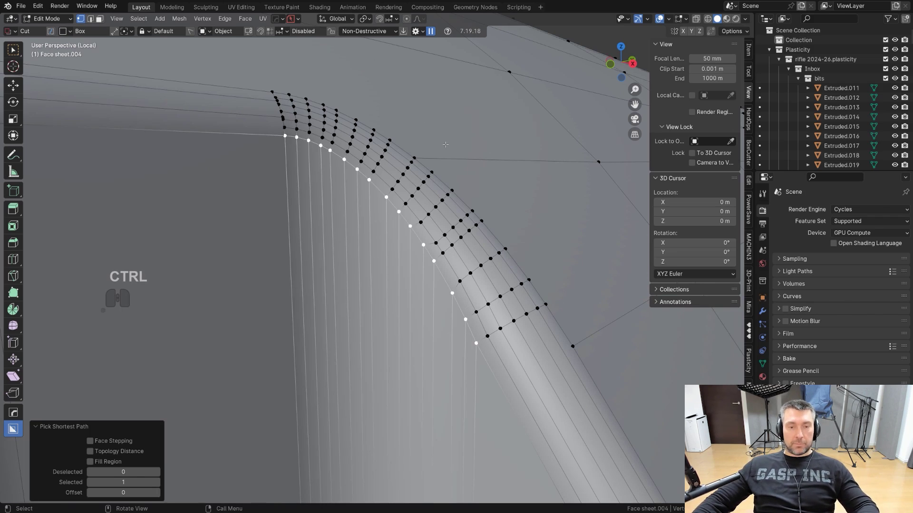
Space the selected bevel vertices evenly, then undo the last two edits
{"action": "right_click", "coordinate": [429, 187]}
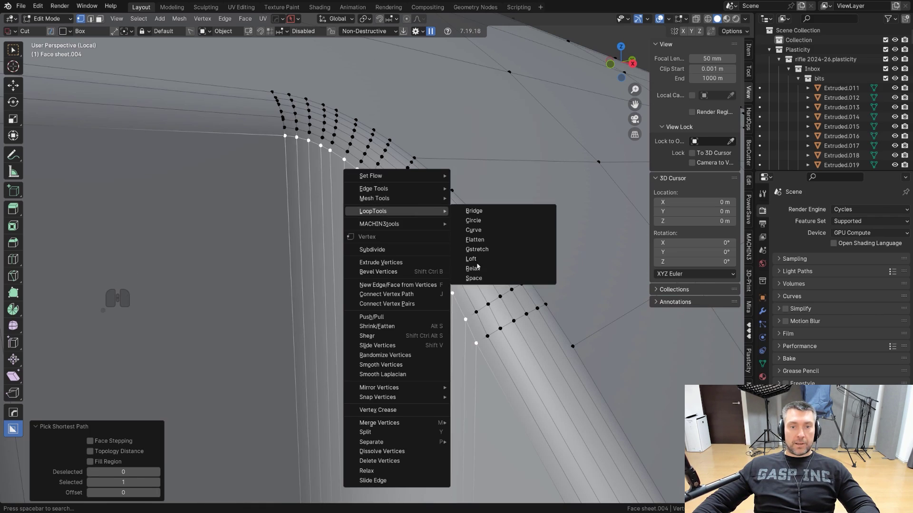
{"action": "left_click", "coordinate": [487, 284]}
{"action": "middle_click", "coordinate": [471, 276]}
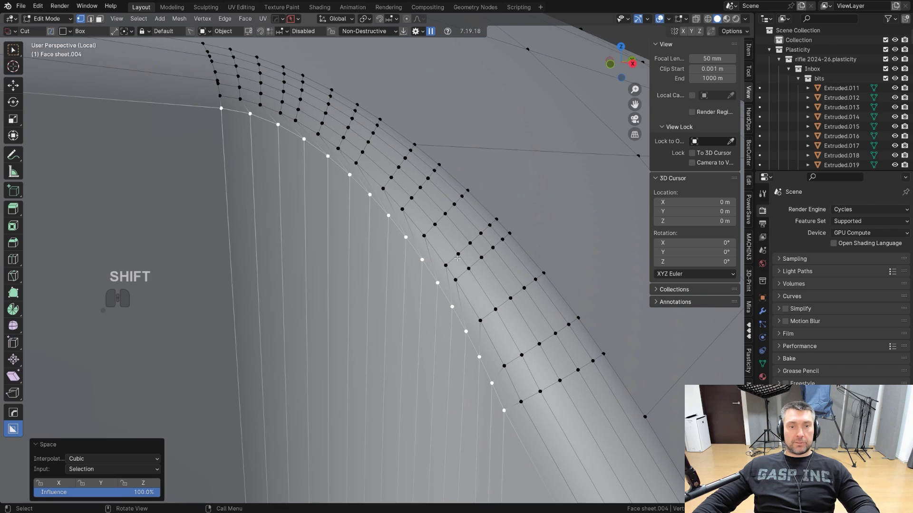
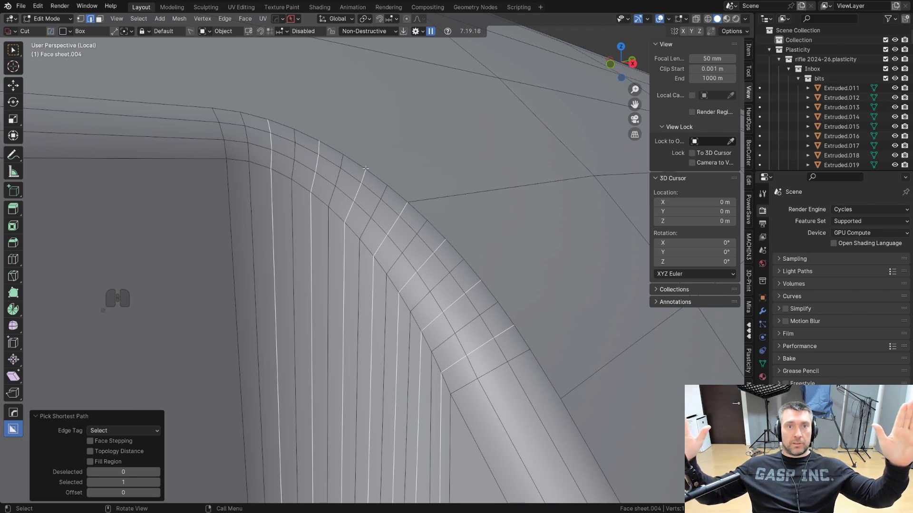
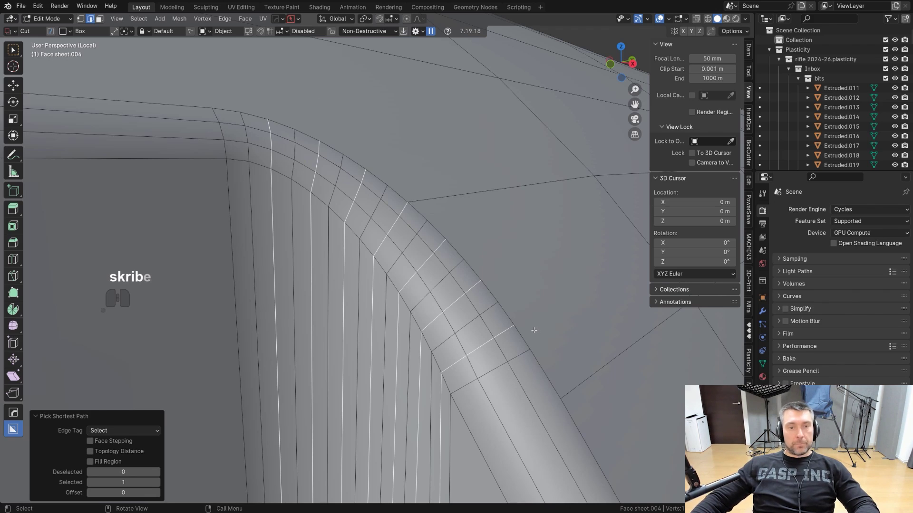
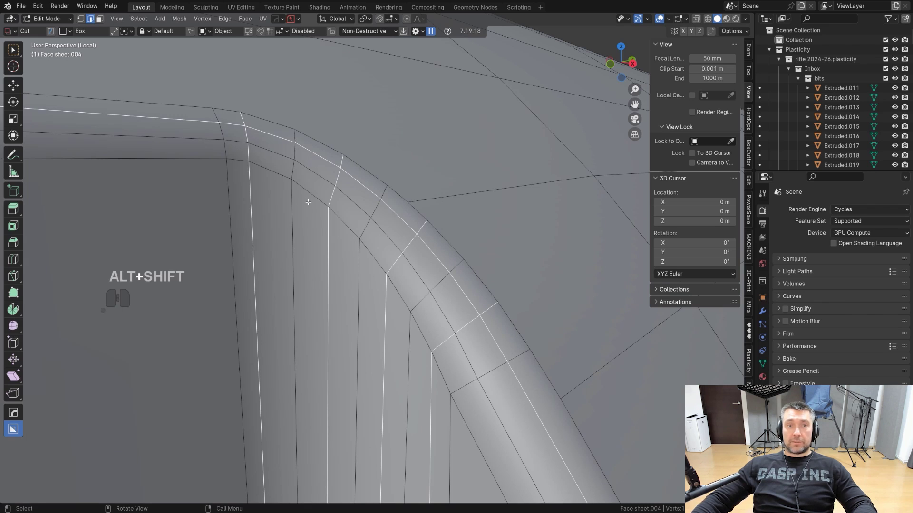
{"action": "key", "text": "ctrl+z"}
{"action": "key", "text": "ctrl+z"}
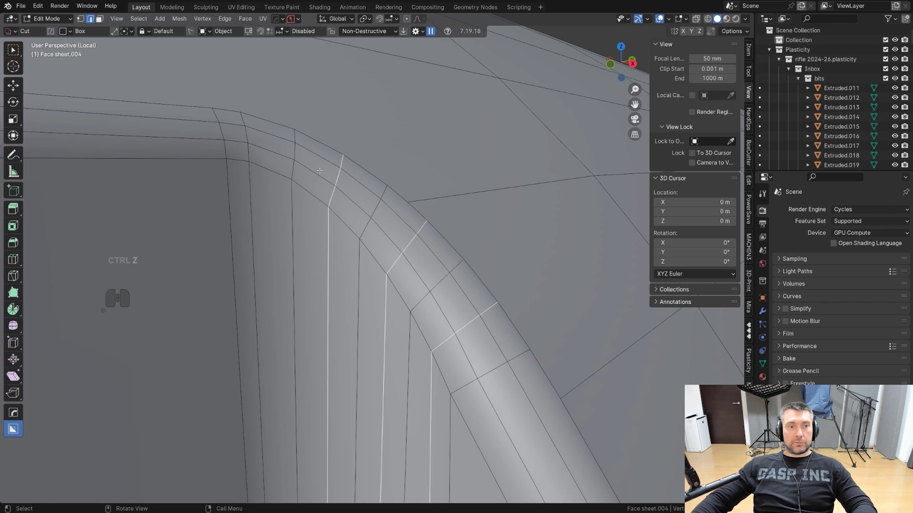
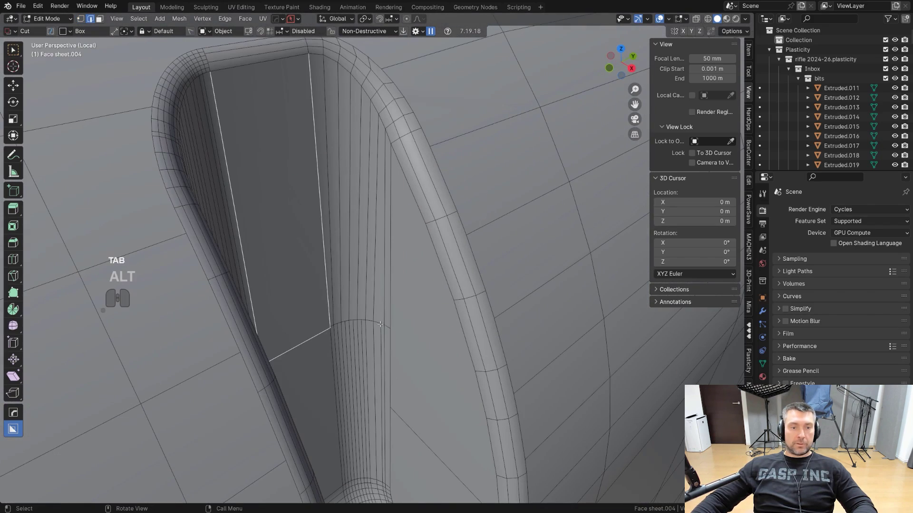
Orbit the viewport to frame the whole rifle model
{"action": "middle_click", "coordinate": [384, 325]}
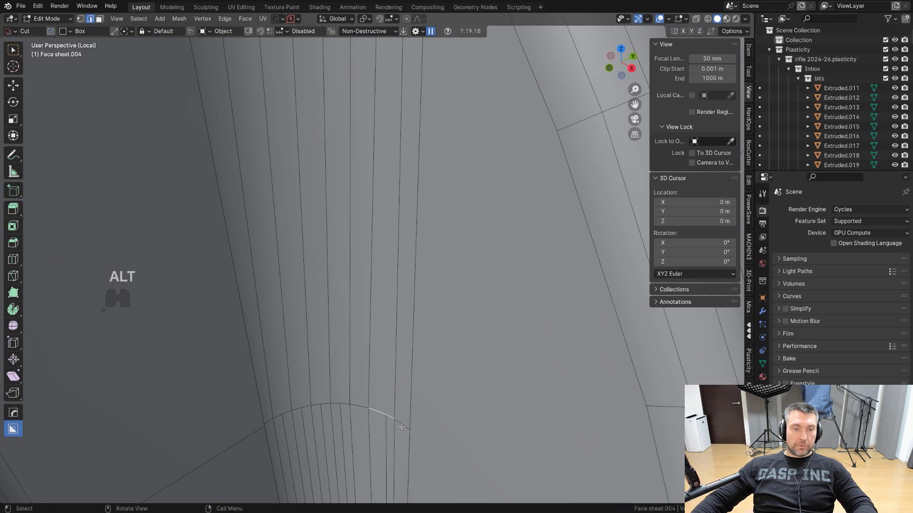
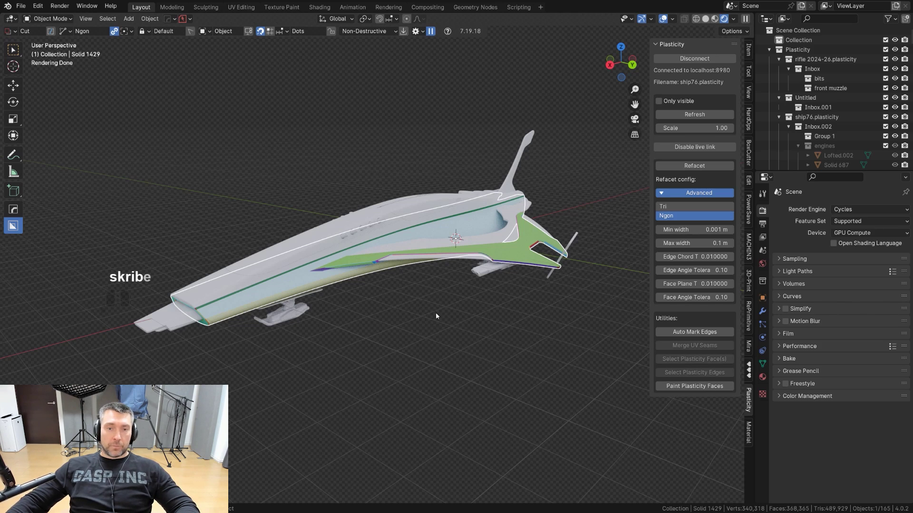
Orbit around the painted ship model to inspect it from several sides
{"action": "left_click_drag", "start_coordinate": [412, 282], "coordinate": [491, 278]}
{"action": "left_click_drag", "start_coordinate": [491, 278], "coordinate": [402, 277]}
{"action": "left_click_drag", "start_coordinate": [410, 277], "coordinate": [386, 278]}
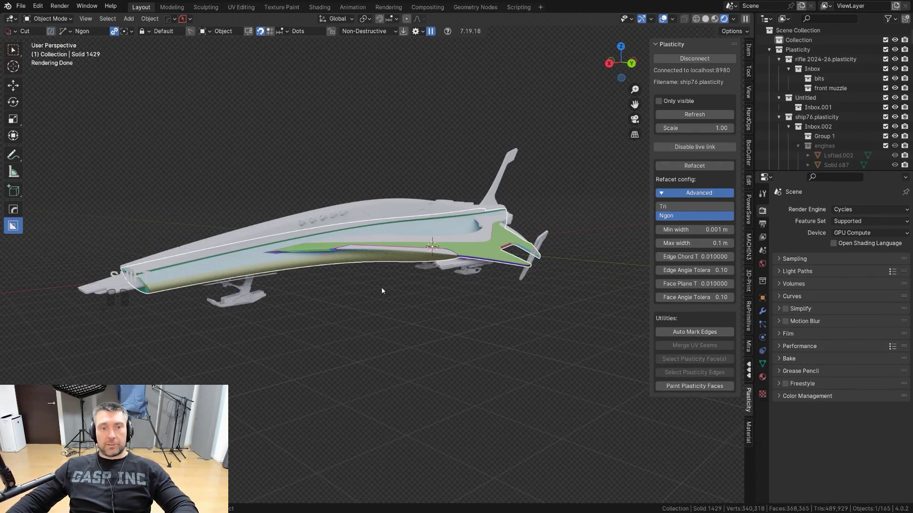
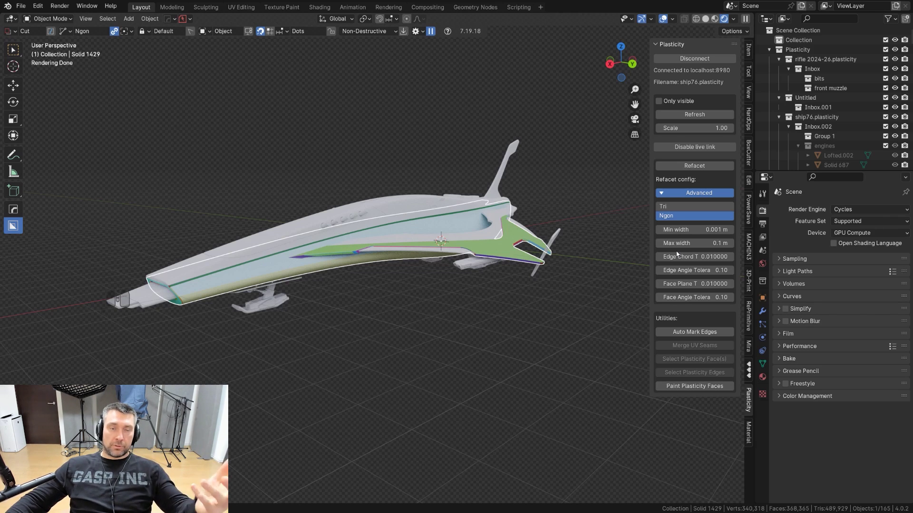
{"action": "middle_click", "coordinate": [676, 235]}
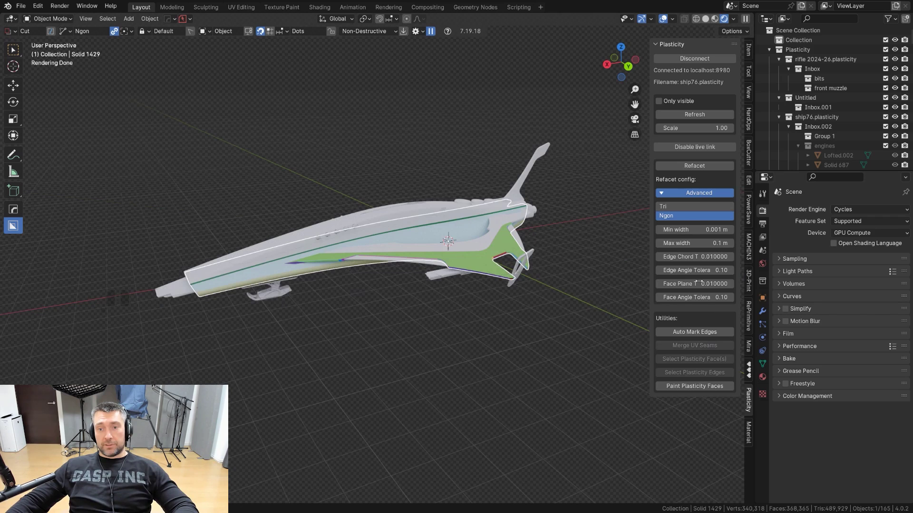